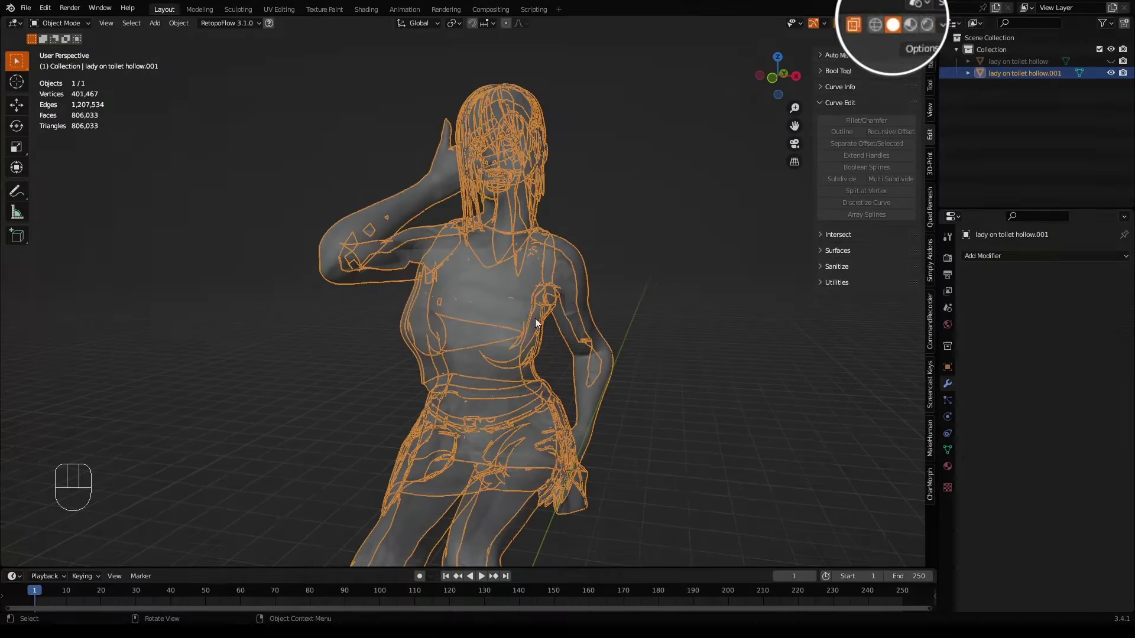
# Orbit and zoom the see-through figure to inspect its inner shell around the torso
pyautogui.moveTo(687, 349); pyautogui.dragTo(608, 290)
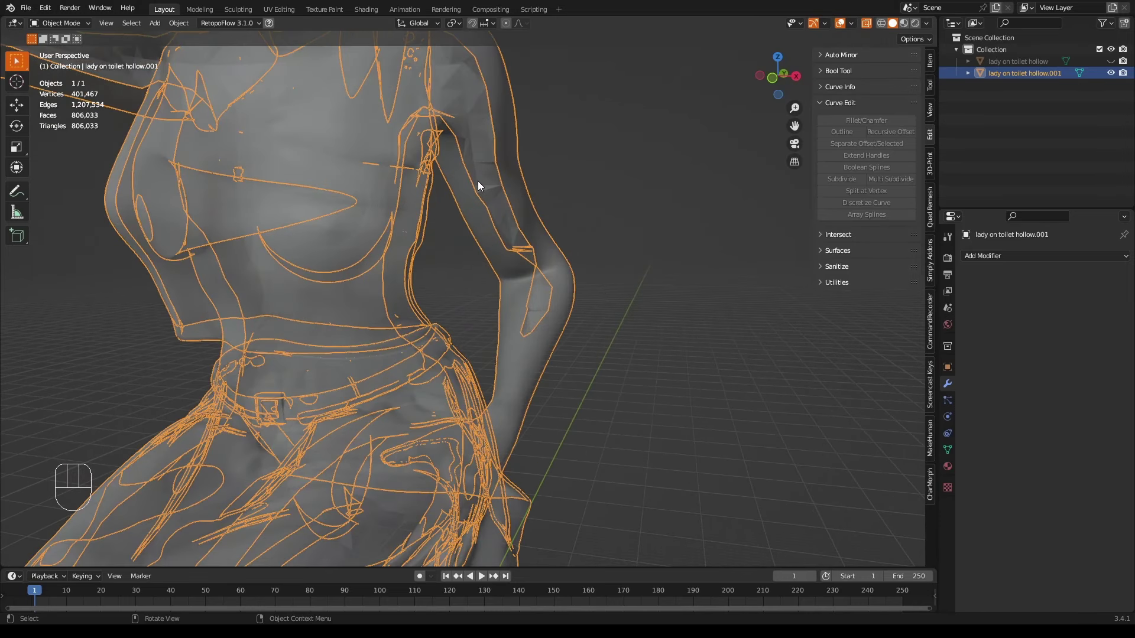
pyautogui.moveTo(567, 471); pyautogui.dragTo(593, 336)
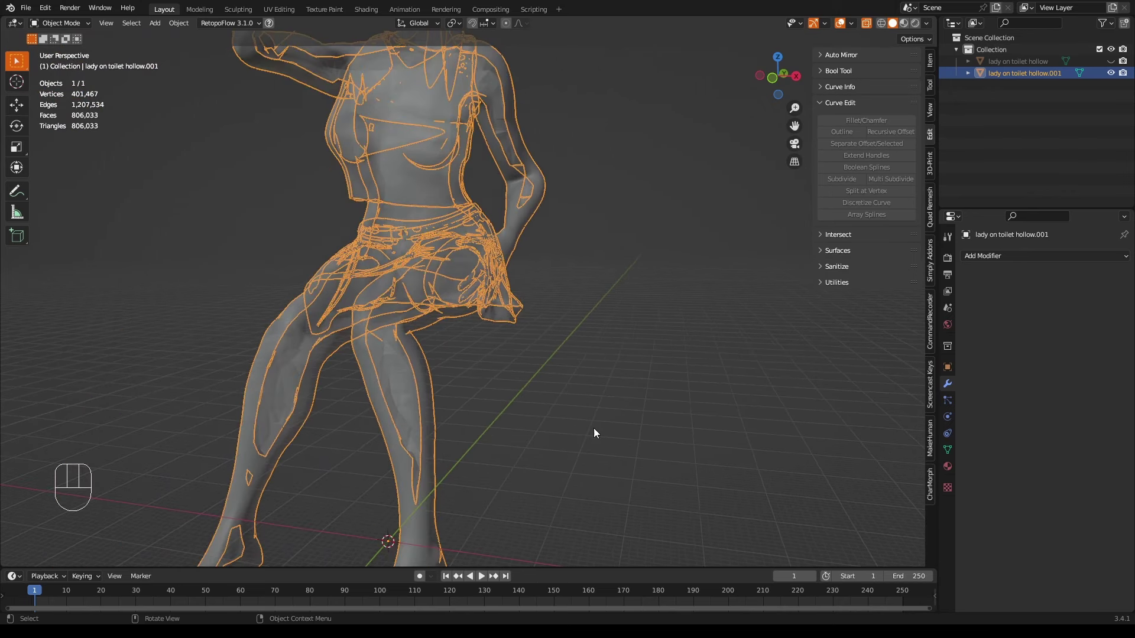
pyautogui.moveTo(611, 333); pyautogui.dragTo(607, 376)
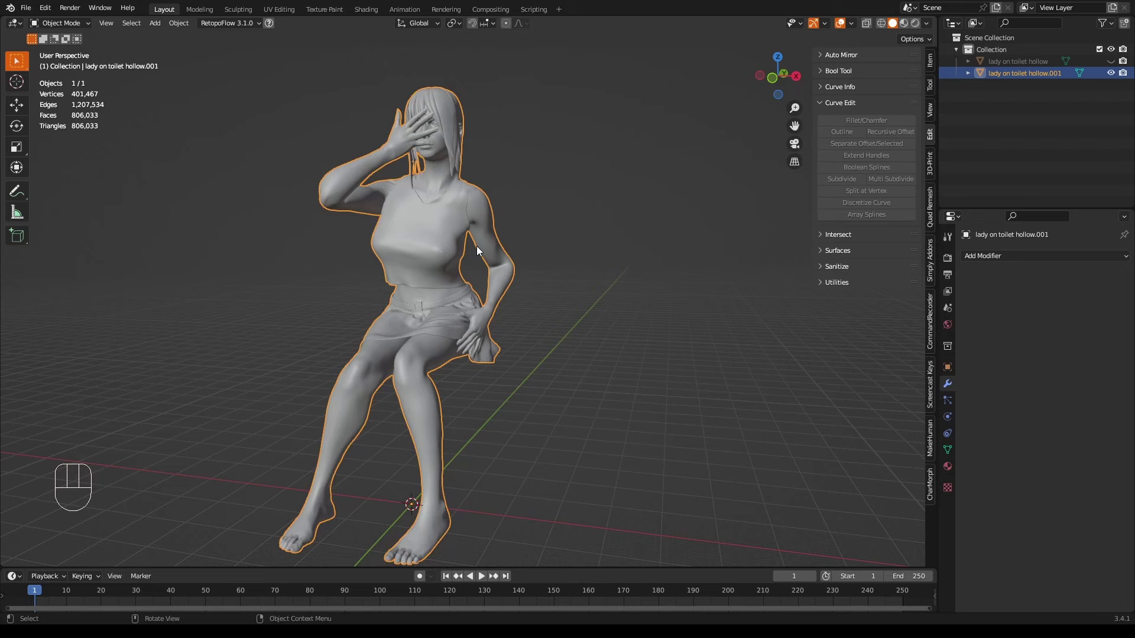
# Enter Edit Mode on the figure and deselect all of its geometry
pyautogui.press('Tab')
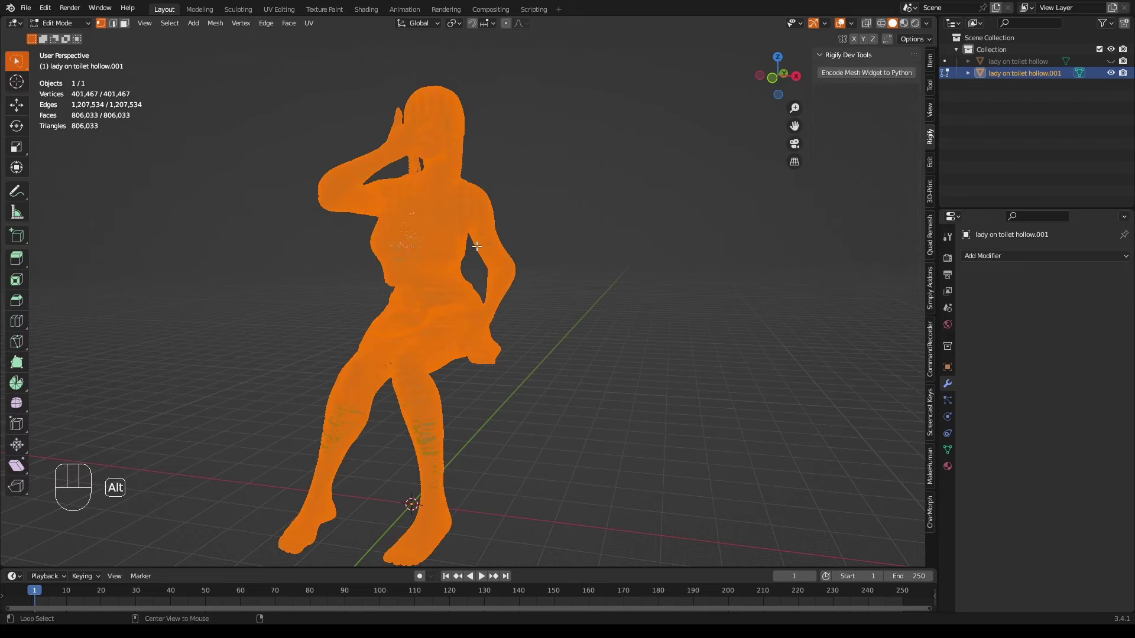
pyautogui.press('alt+a')
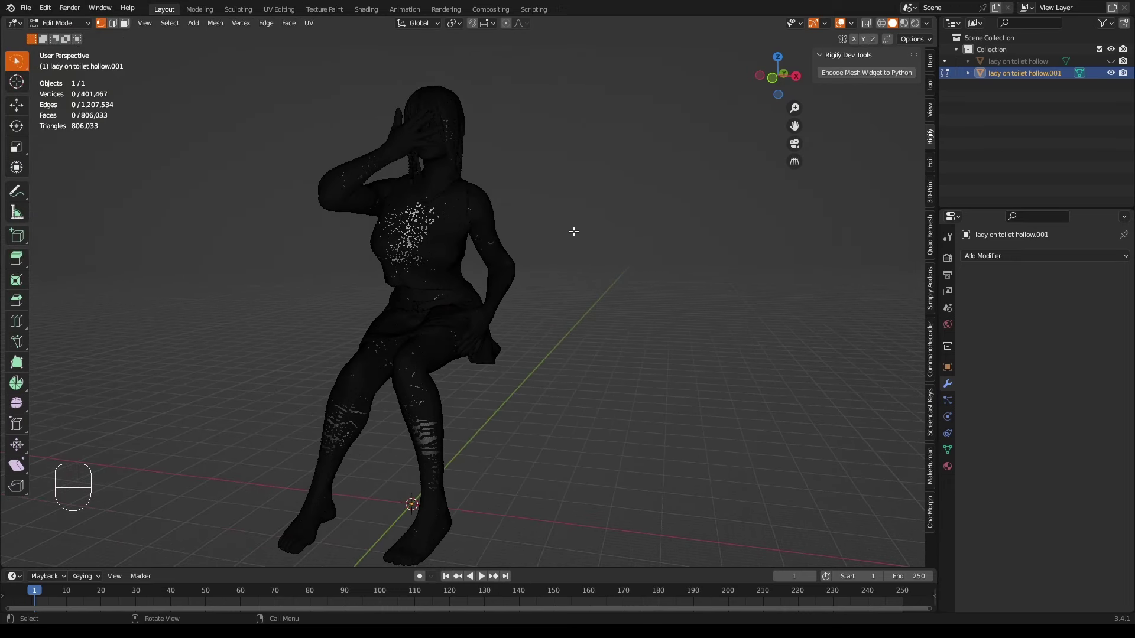
# Hide the linked outer shell, delete the 2,746 inner-shell vertices, then unhide the outer shell
pyautogui.press('l')
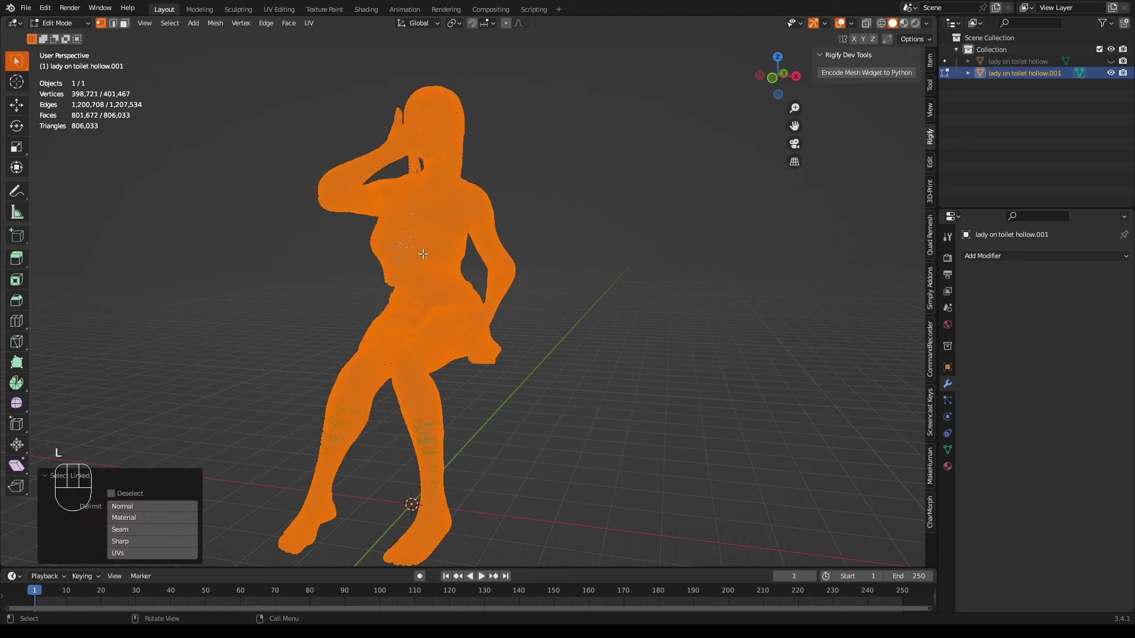
pyautogui.press('h')
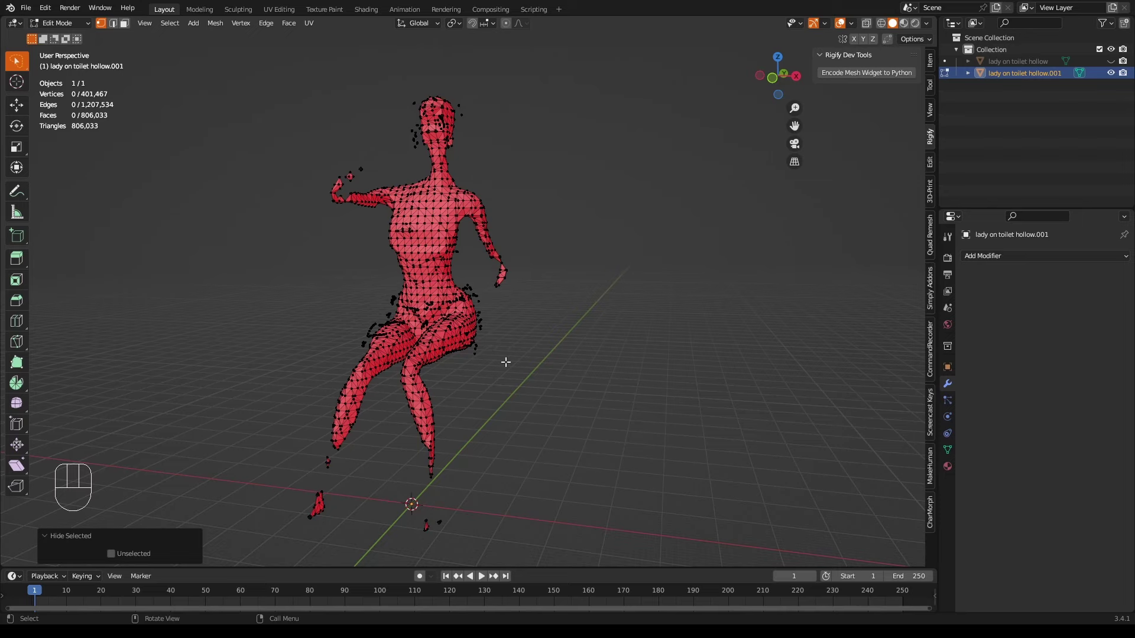
pyautogui.press('a')
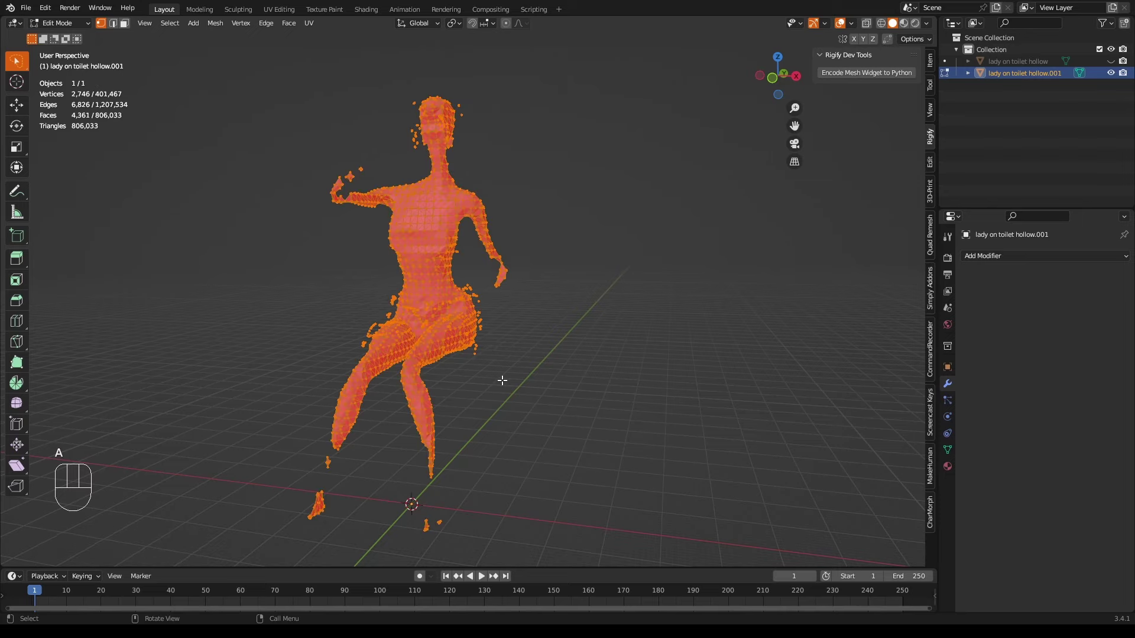
pyautogui.press('x')
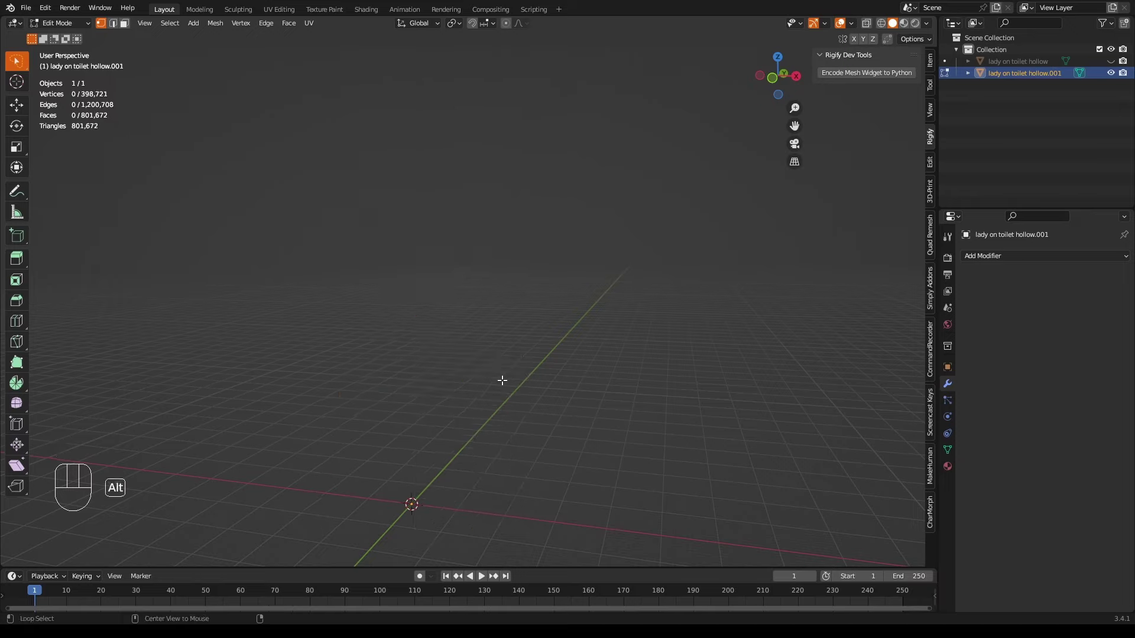
pyautogui.press('alt+h')
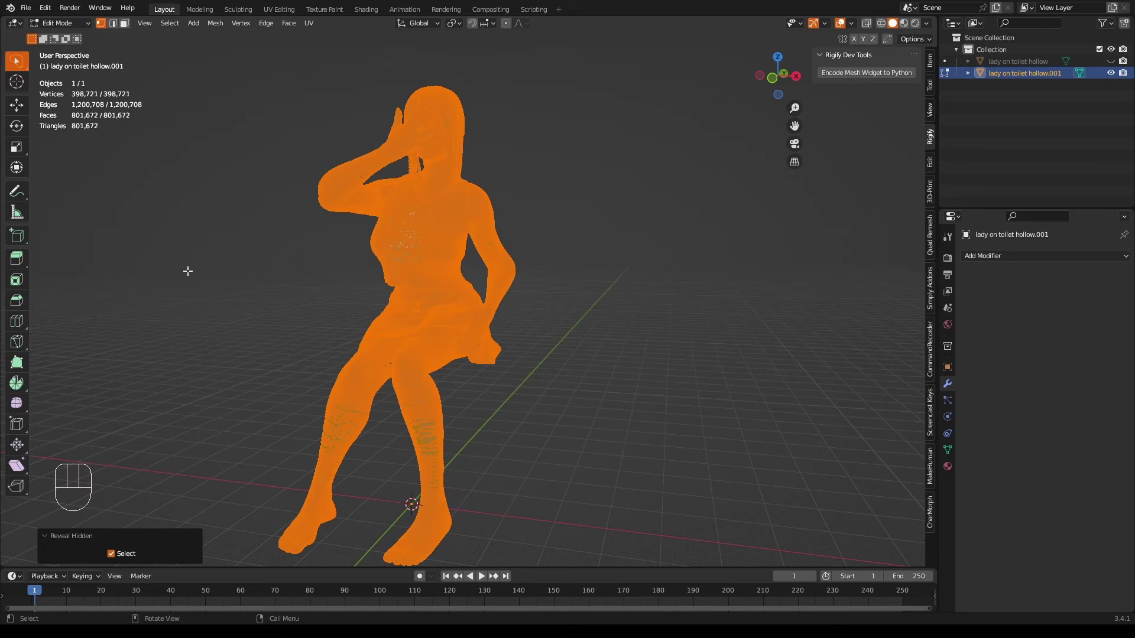
# Return to Object Mode and check the figure in X-ray from several angles for leftover inner geometry
pyautogui.press('Tab')
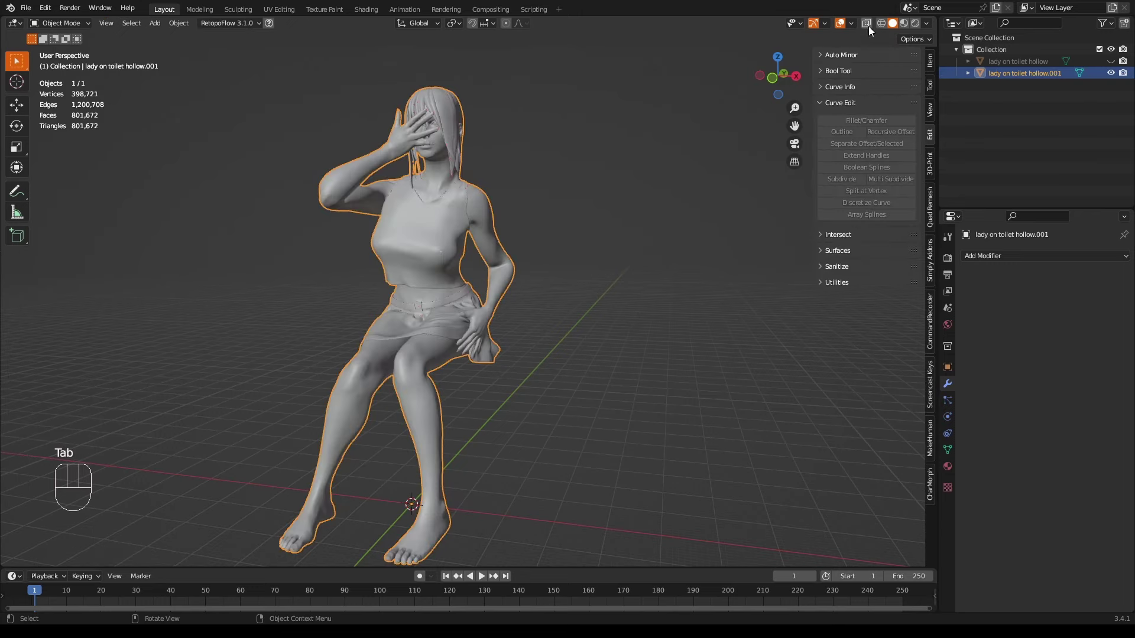
pyautogui.click(871, 24)
pyautogui.moveTo(659, 220); pyautogui.dragTo(642, 222)
pyautogui.moveTo(486, 368); pyautogui.dragTo(502, 350)
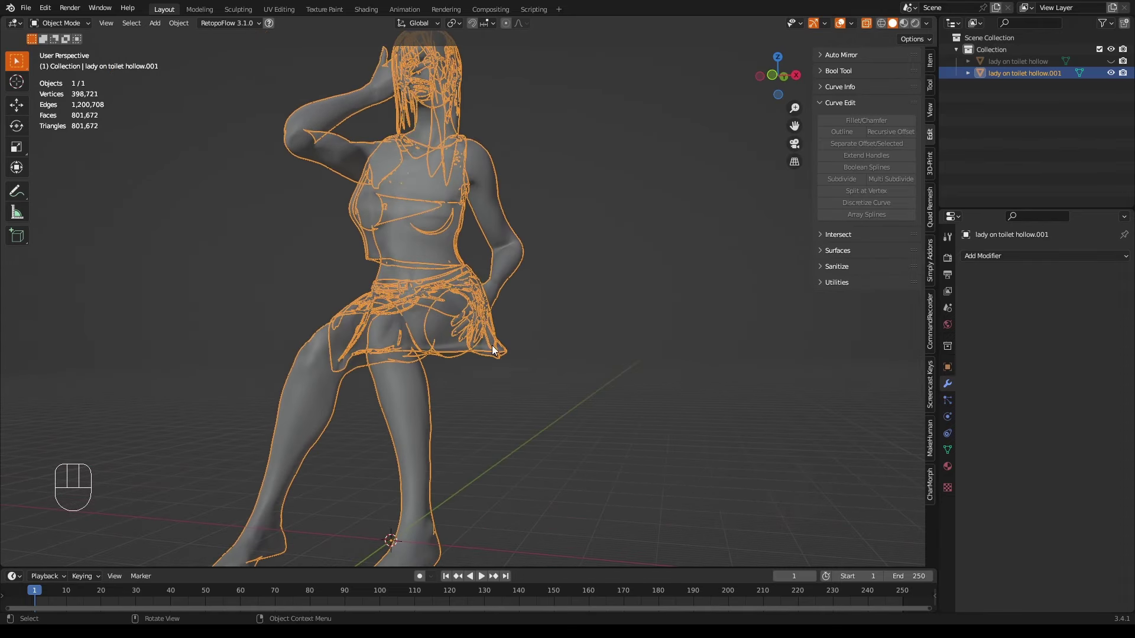
pyautogui.moveTo(523, 371); pyautogui.dragTo(526, 388)
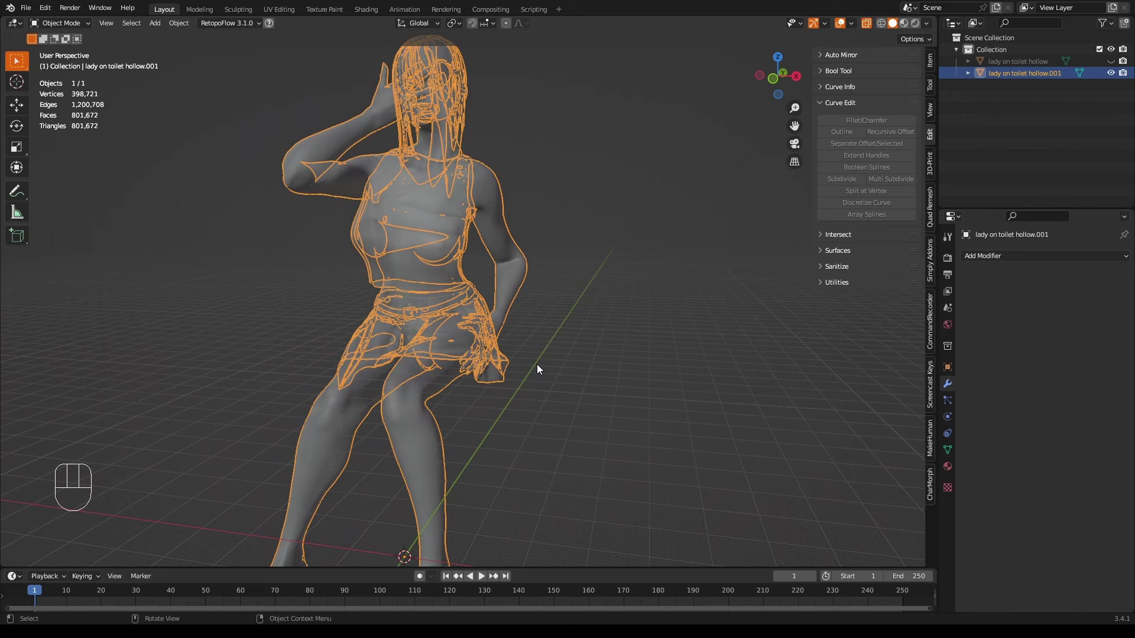
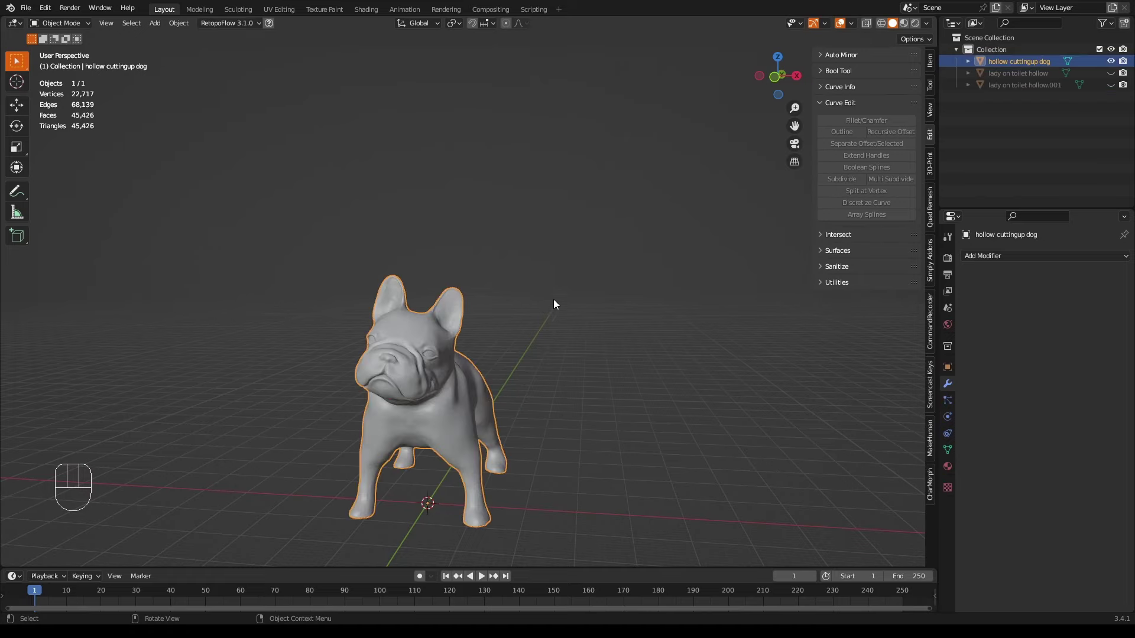
# Inspect the dog's inner shell in X-ray from side and front, then restore solid display
pyautogui.moveTo(594, 321); pyautogui.dragTo(521, 319)
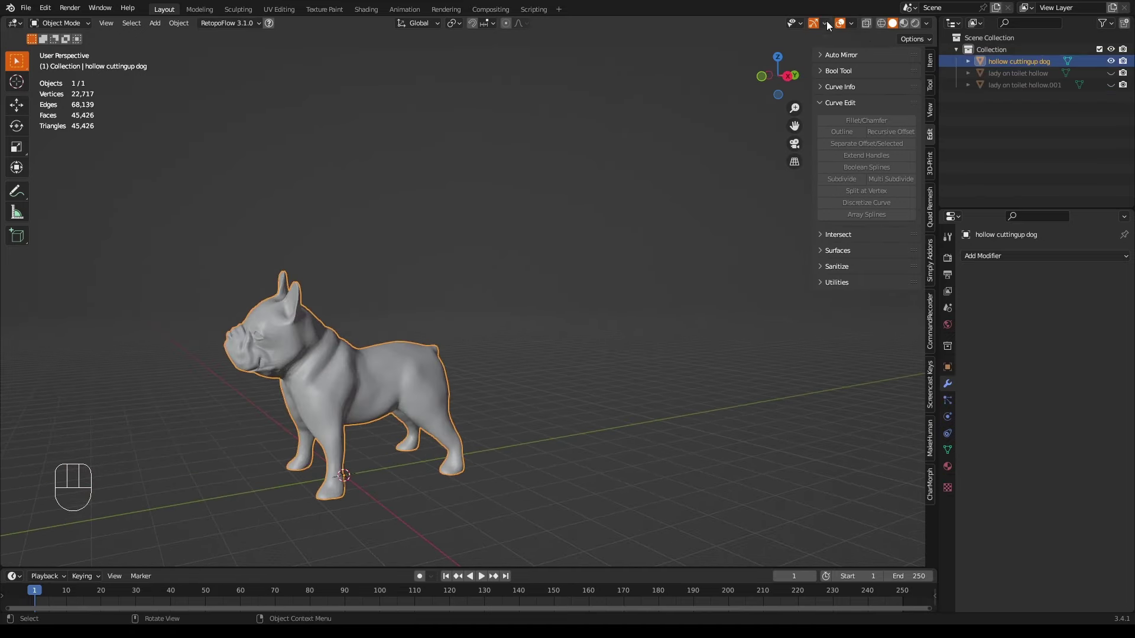
pyautogui.click(872, 27)
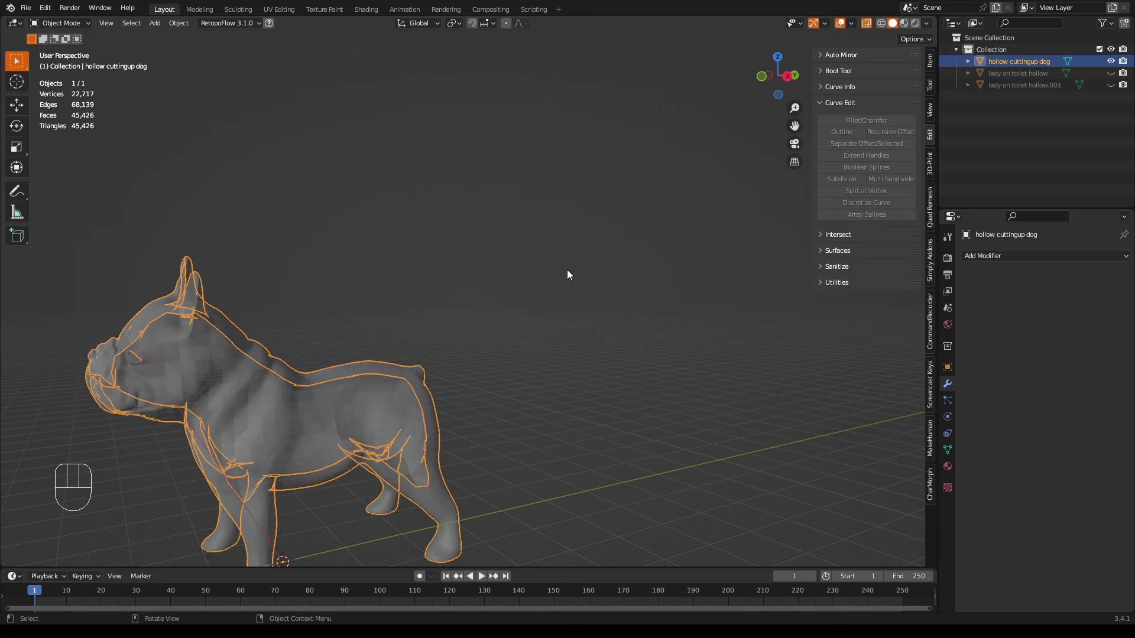
pyautogui.moveTo(441, 317); pyautogui.dragTo(509, 204)
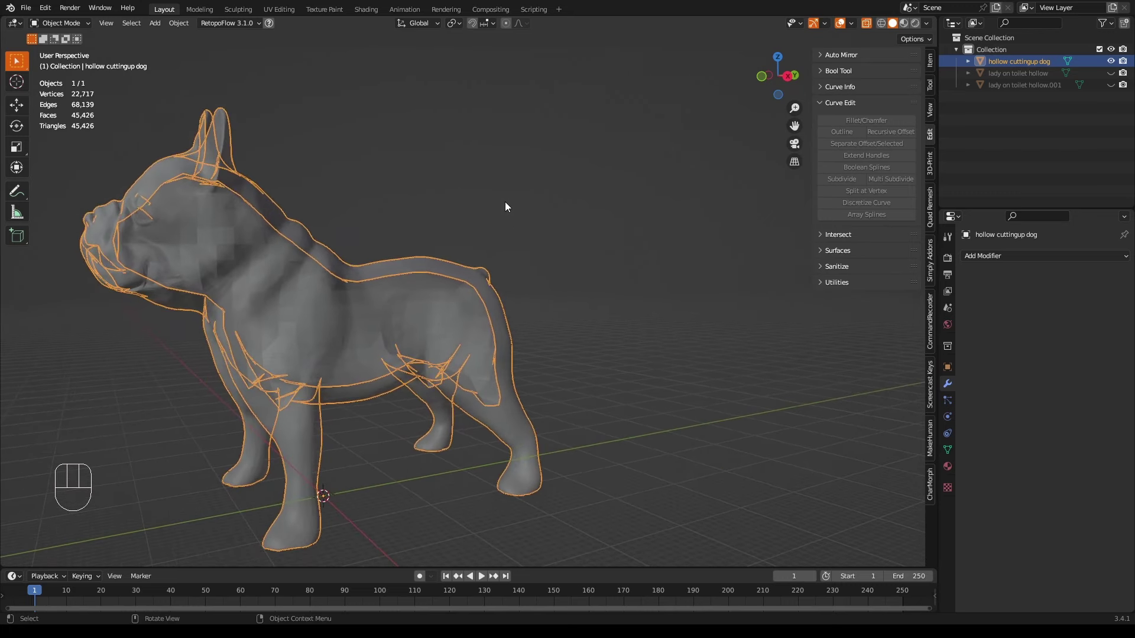
pyautogui.moveTo(527, 255); pyautogui.dragTo(541, 252)
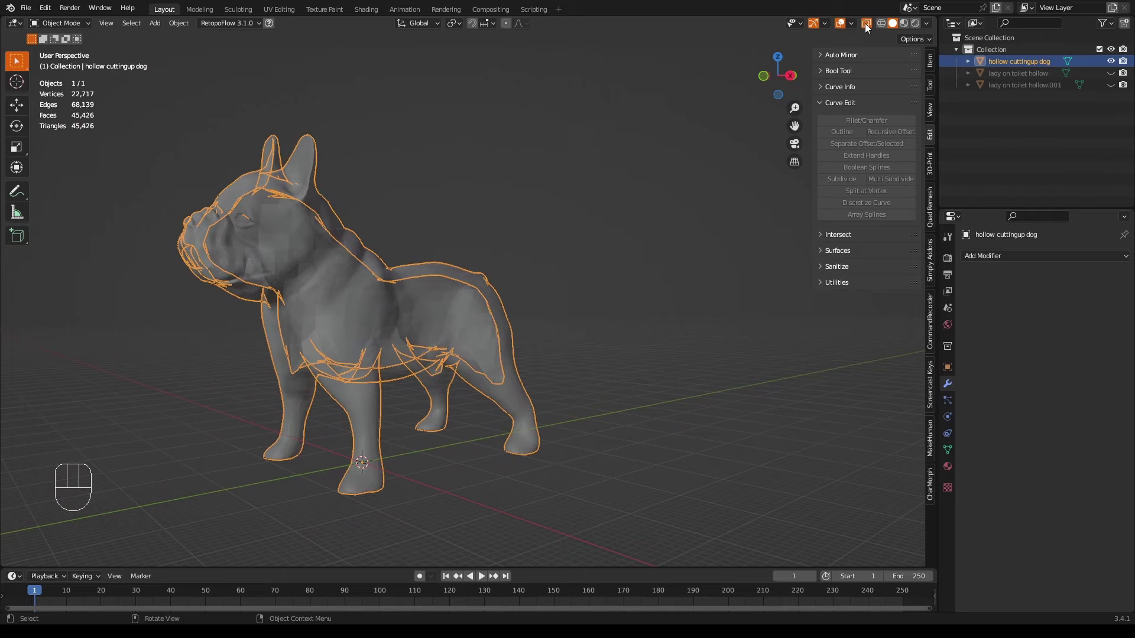
pyautogui.click(869, 25)
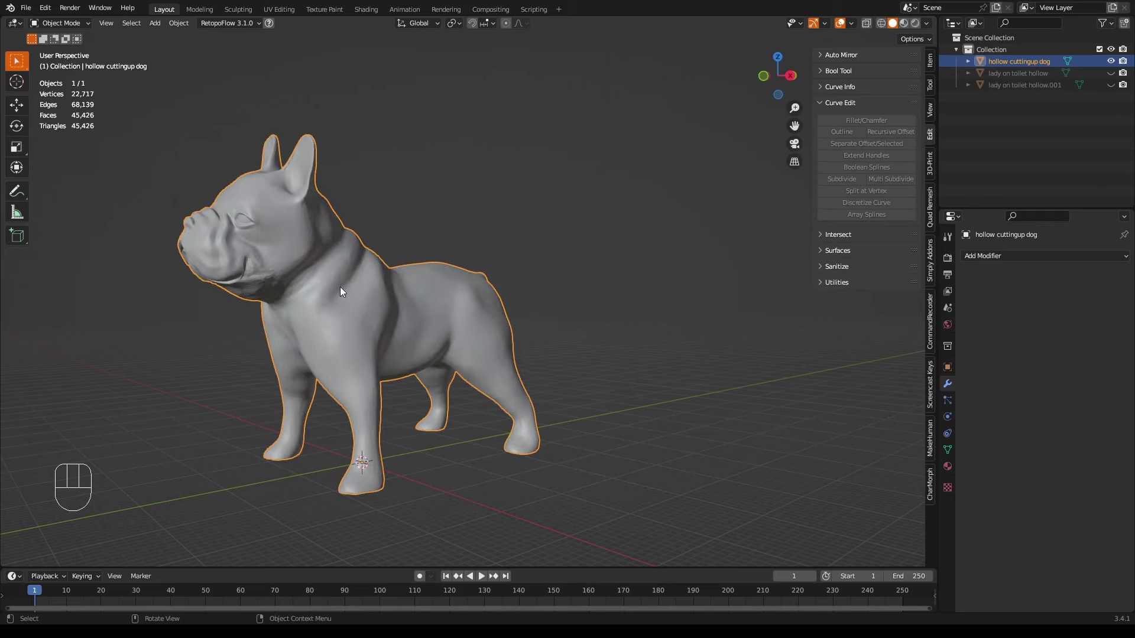
# In Edit Mode hide the dog's outer shell, delete the inner shell, unhide, and return to Object Mode
pyautogui.press('Tab')
pyautogui.press('alt+a')
pyautogui.press('l')
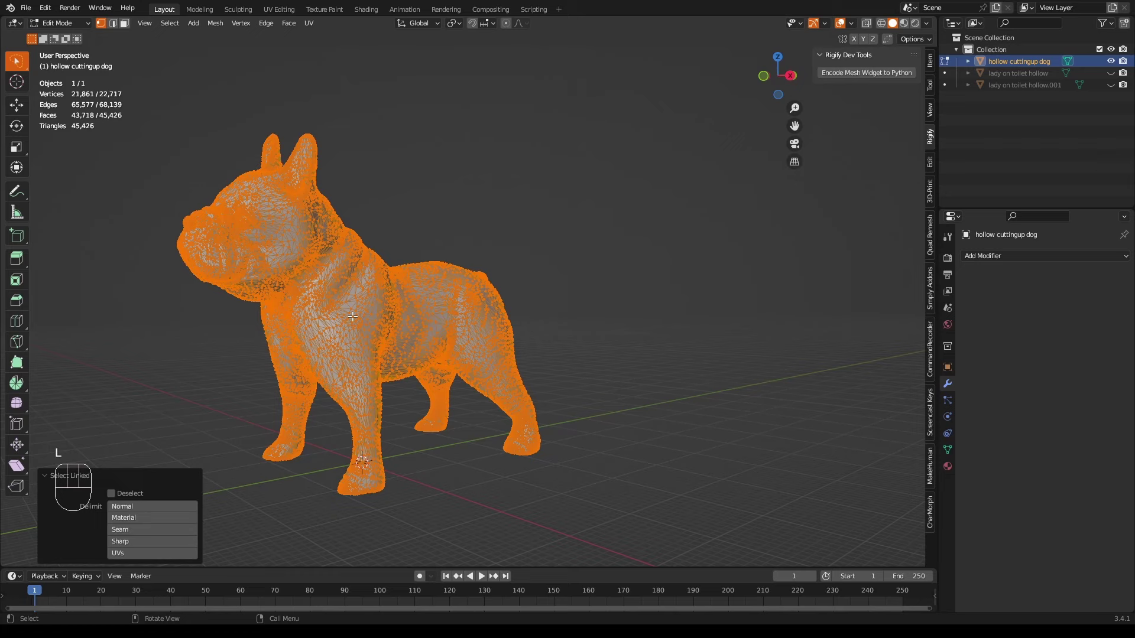
pyautogui.press('h')
pyautogui.press('a')
pyautogui.press('x')
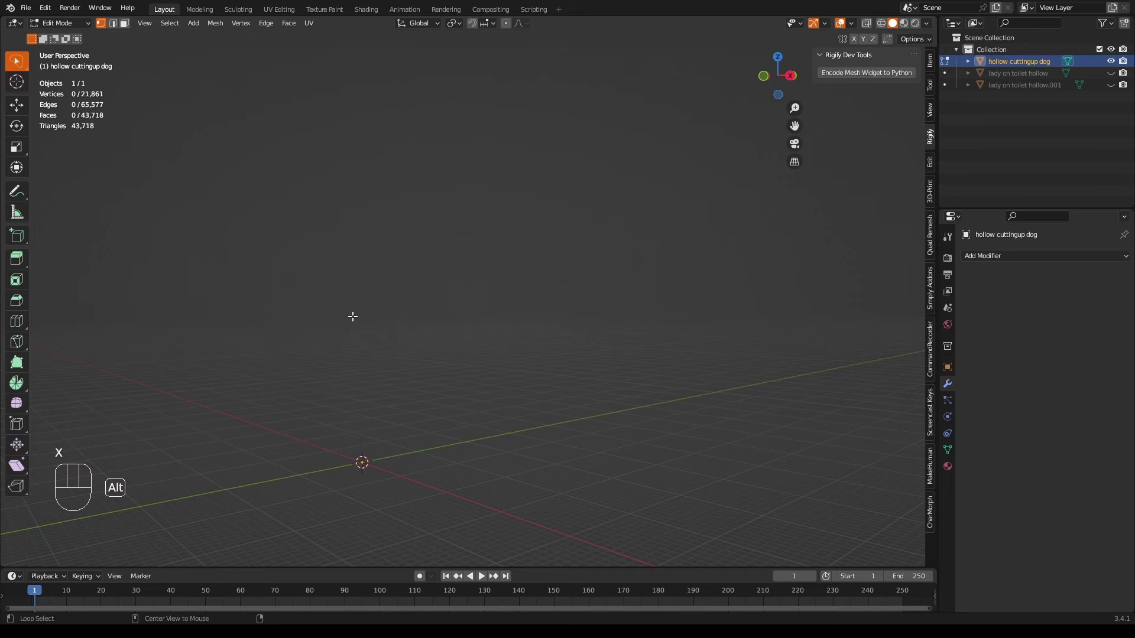
pyautogui.press('alt+h')
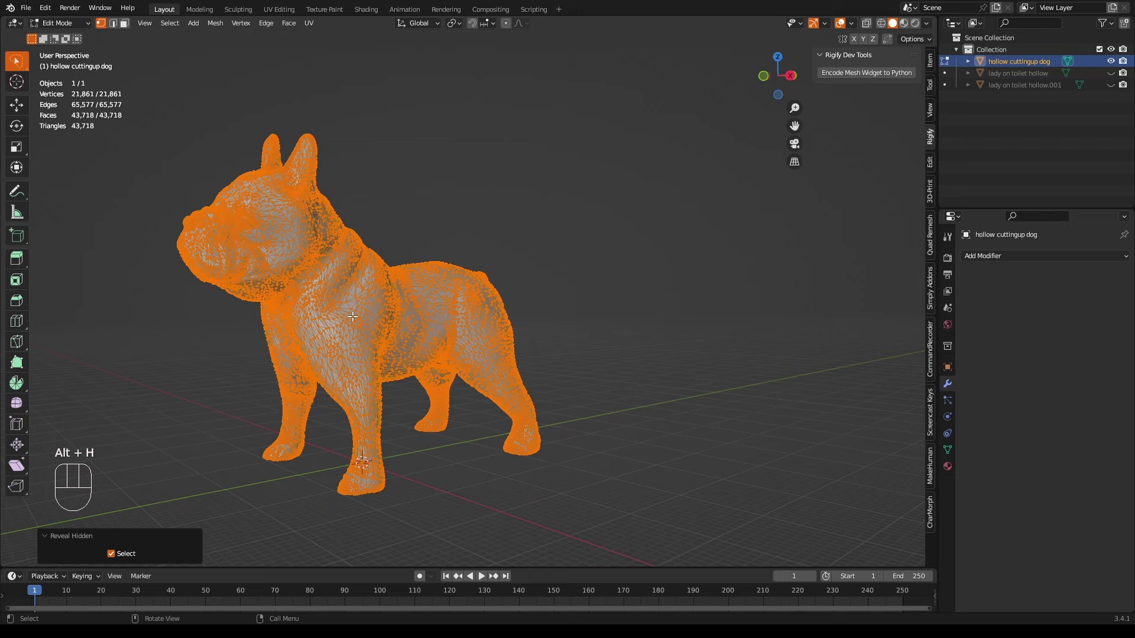
pyautogui.press('Tab')
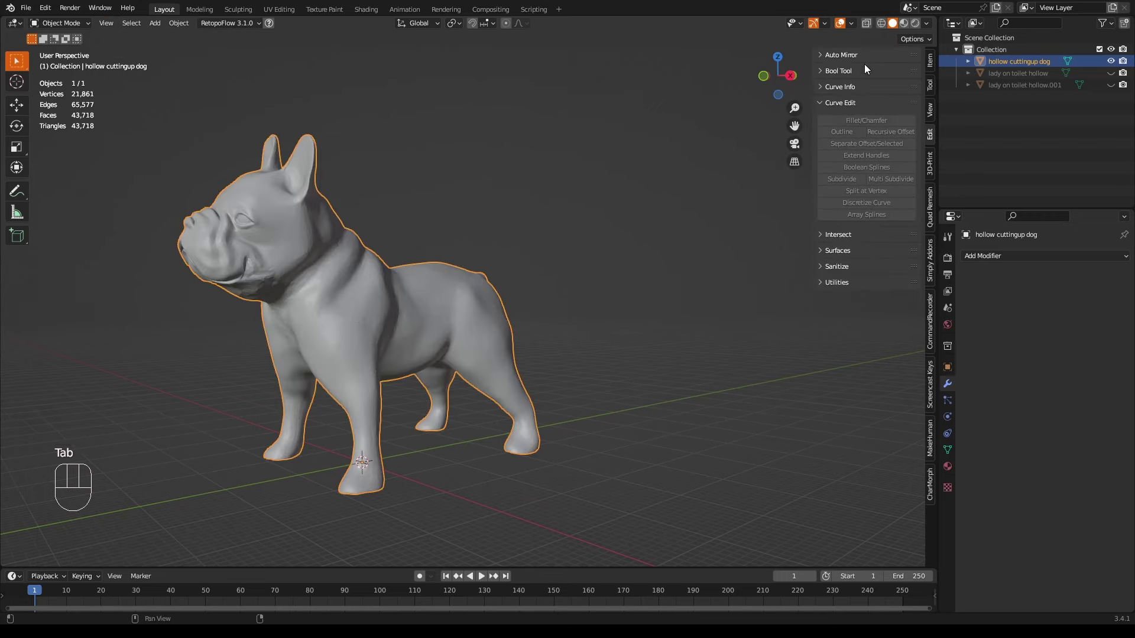
pyautogui.click(869, 27)
pyautogui.moveTo(579, 257); pyautogui.dragTo(553, 253)
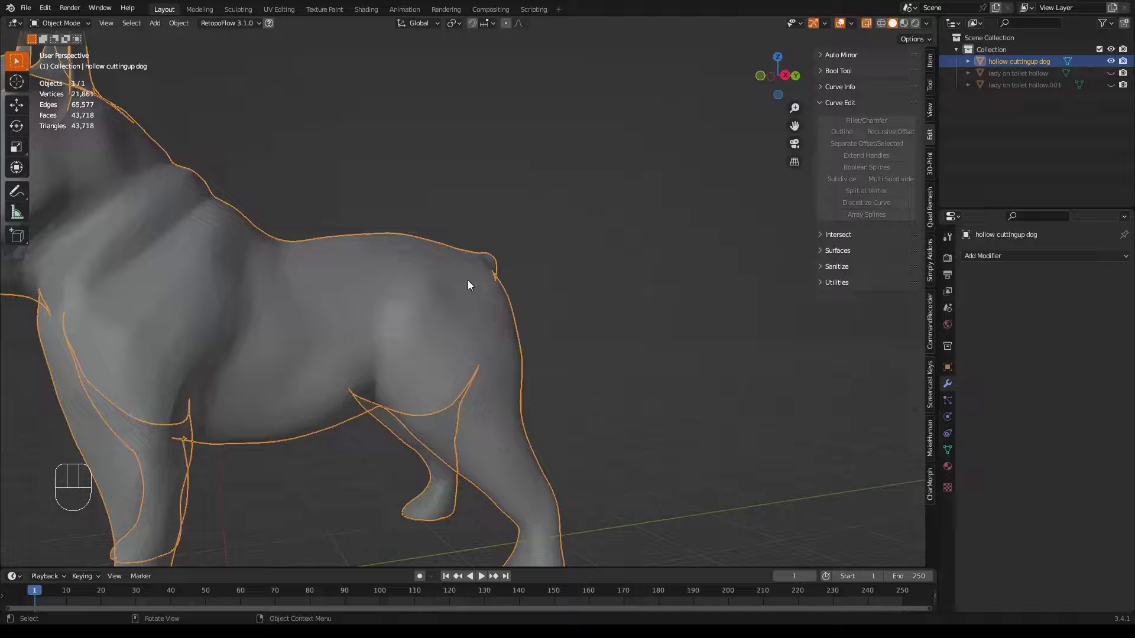